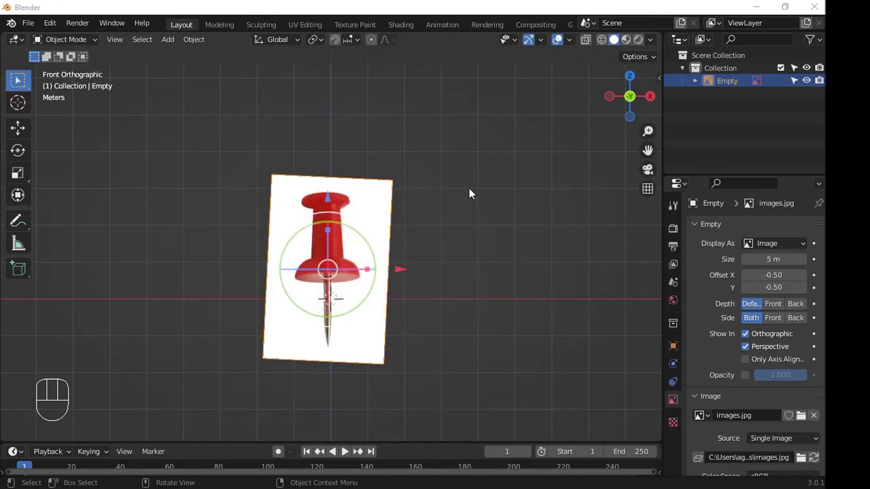
# Fade the pawn reference image by enabling Opacity at 0.141.
pyautogui.click(422, 250)
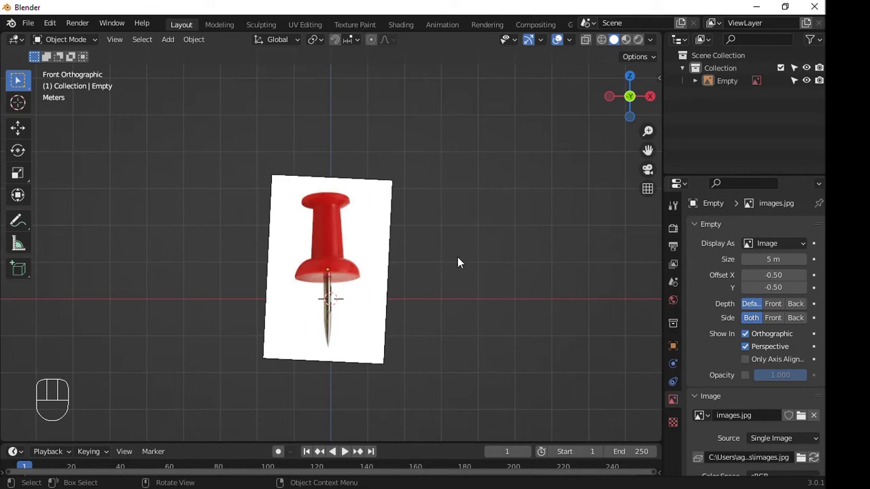
pyautogui.click(521, 274)
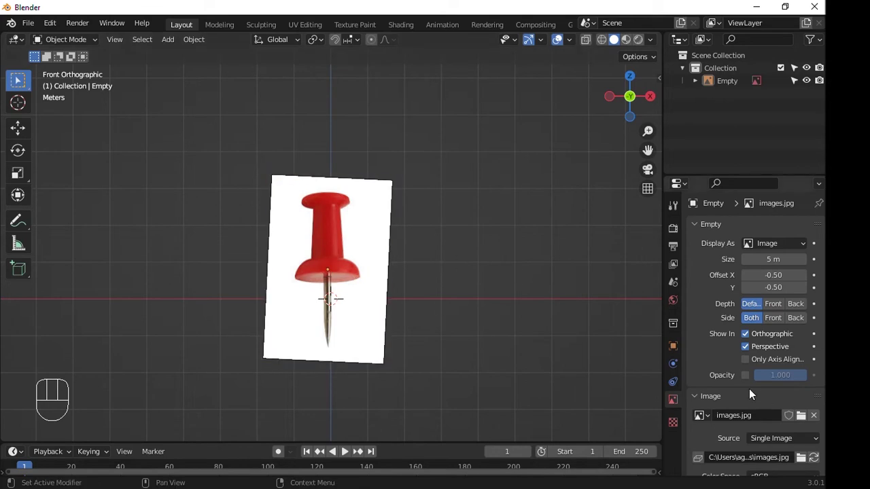
pyautogui.click(747, 379)
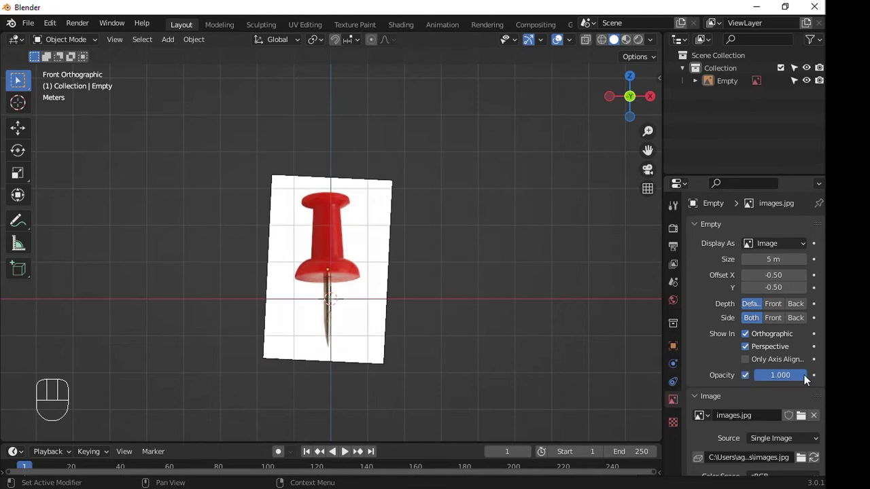
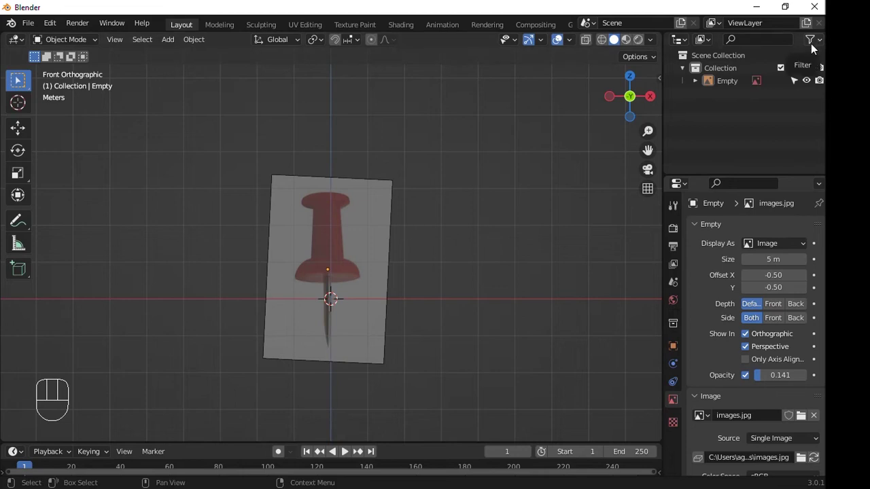
# Make the reference image empty unselectable via the Outliner filter.
pyautogui.moveTo(813, 46); pyautogui.dragTo(648, 102)
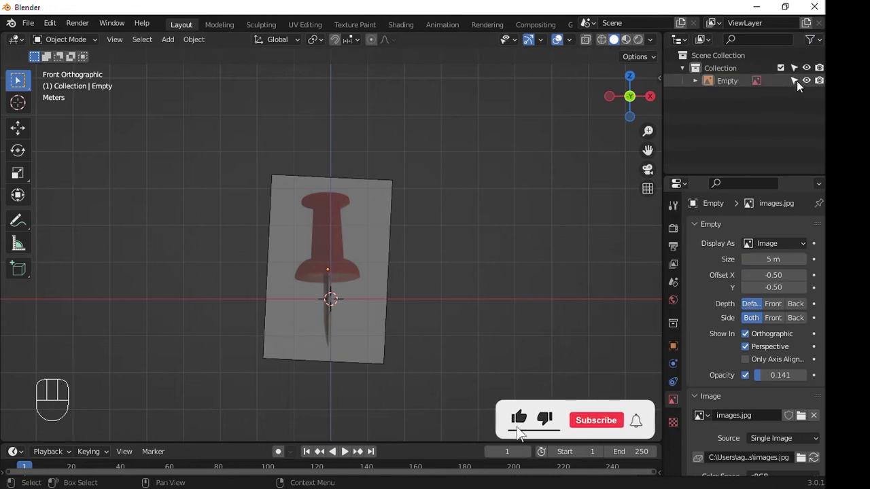
pyautogui.click(799, 83)
# Add a Circle mesh at the base of the pawn reference.
pyautogui.moveTo(297, 182); pyautogui.dragTo(338, 232)
pyautogui.doubleClick(370, 285)
pyautogui.press('shift+a')
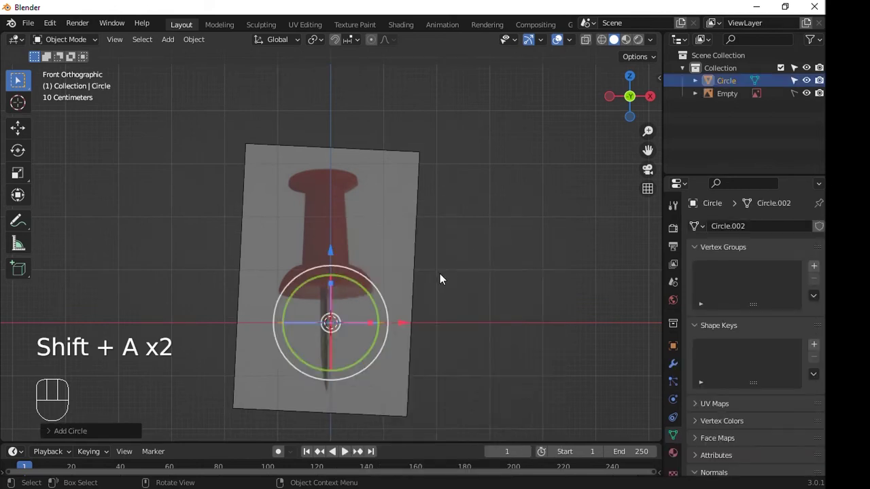
pyautogui.moveTo(413, 272); pyautogui.dragTo(407, 313)
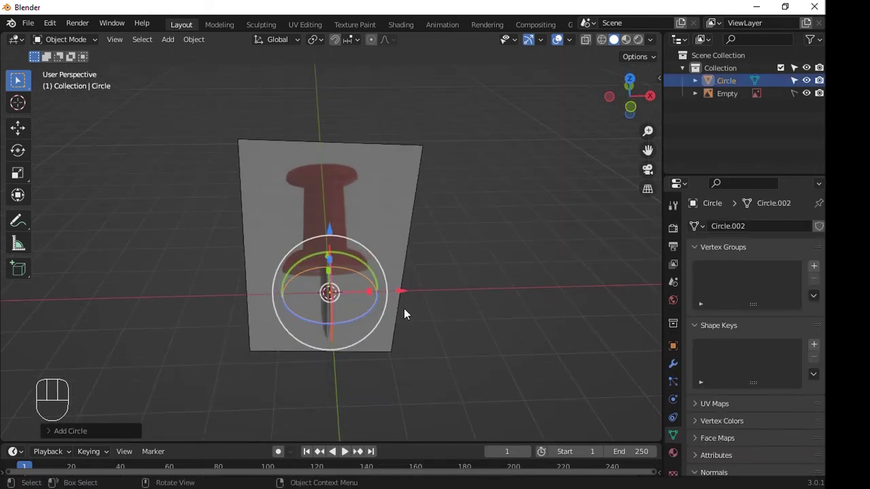
# Fill the base circle with faces in Edit Mode.
pyautogui.press('Tab')
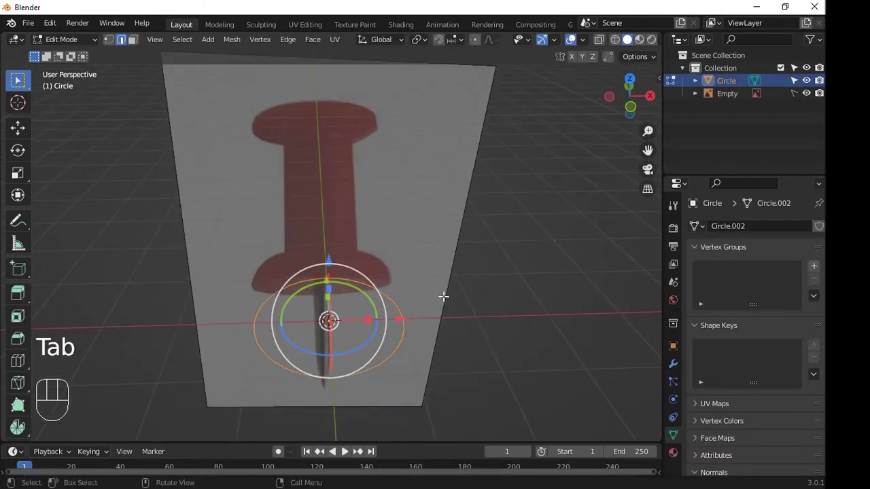
pyautogui.press('f')
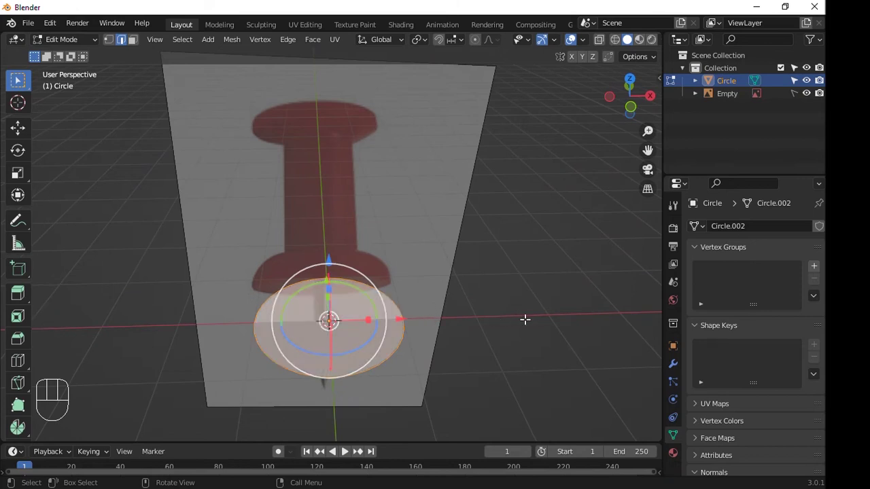
pyautogui.press('i')
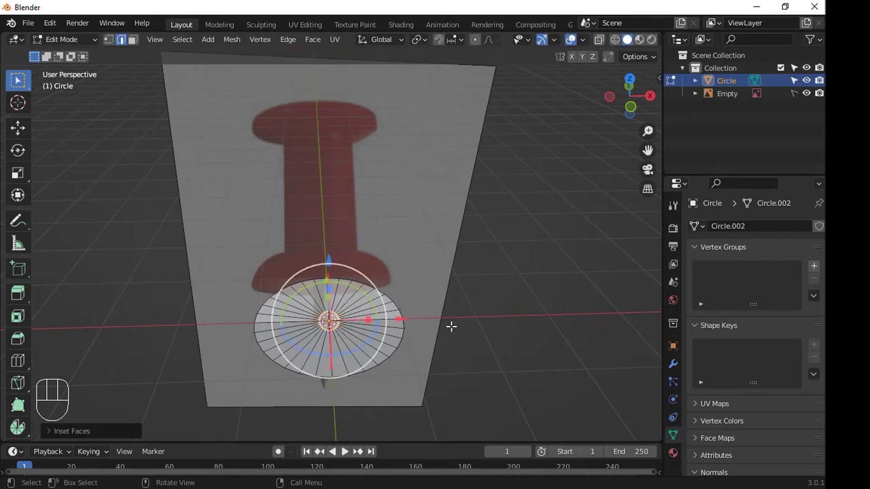
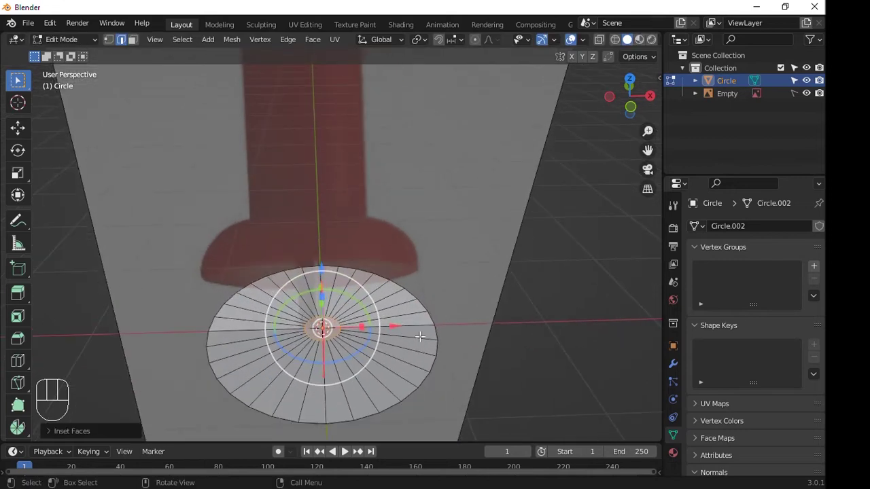
# Separate a duplicated part into a second object, Circle.001.
pyautogui.press('shift+d')
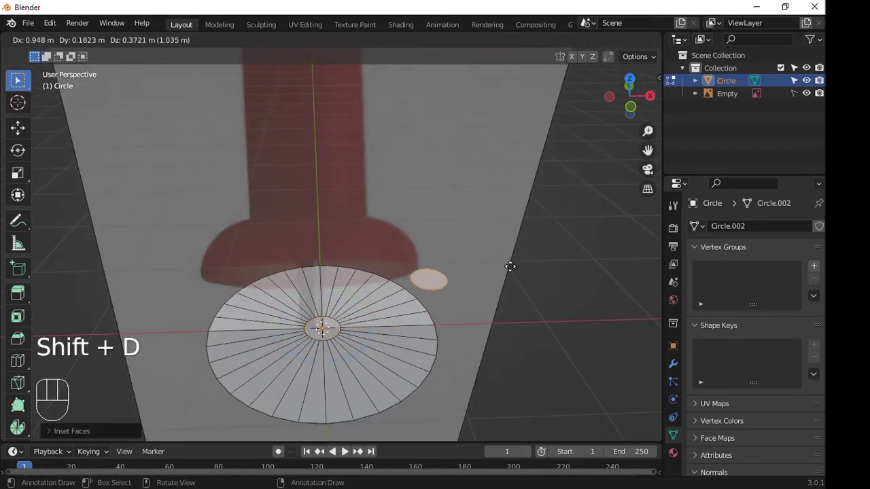
pyautogui.press('p')
pyautogui.press('Tab')
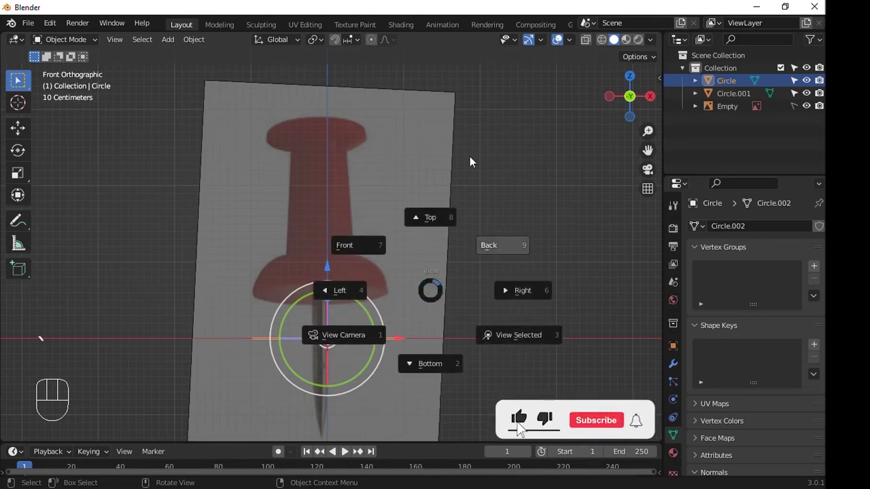
# Extrude and scale the circle rim upward through the base and neck of the pawn silhouette.
pyautogui.press('Tab')
pyautogui.middleClick(640, 428)
pyautogui.press('a')
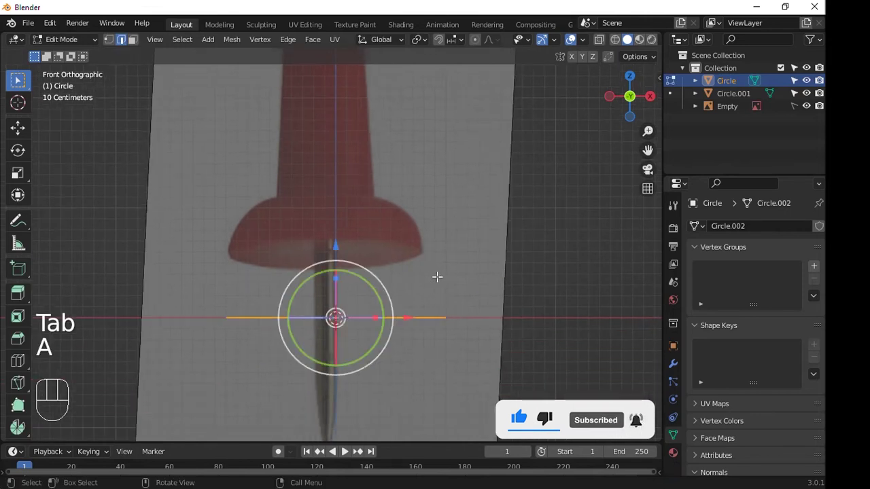
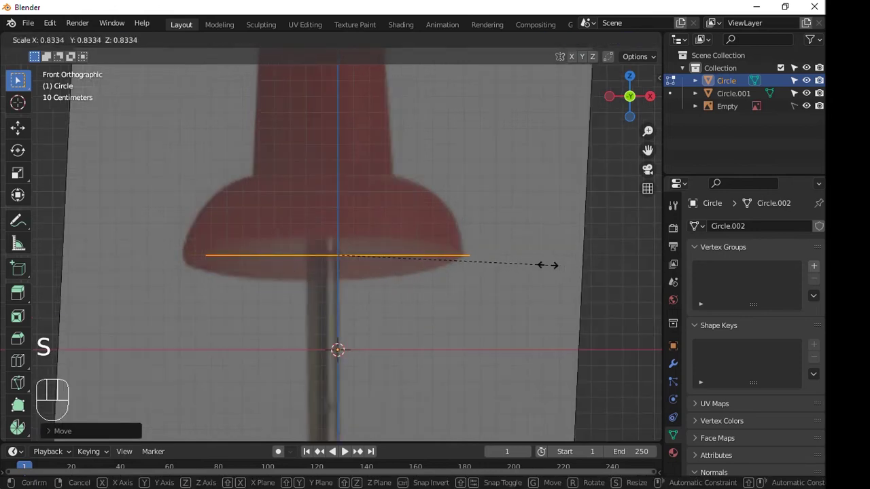
pyautogui.press('e')
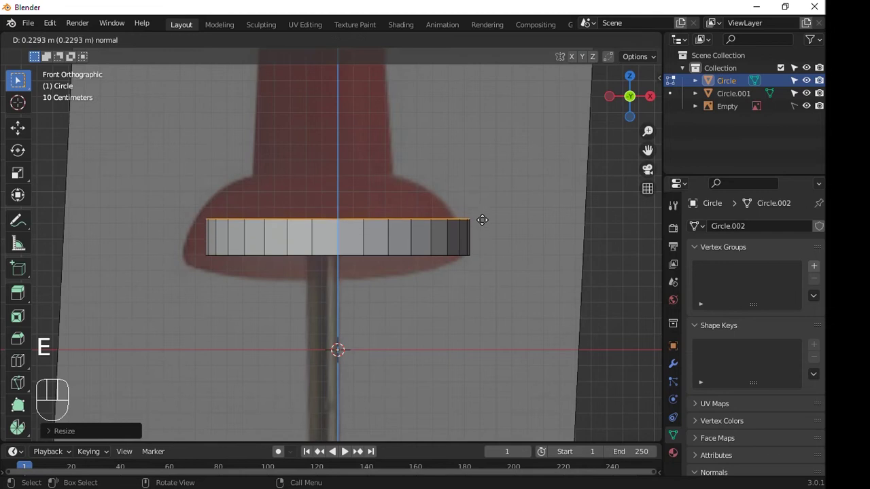
pyautogui.press('s')
pyautogui.press('e')
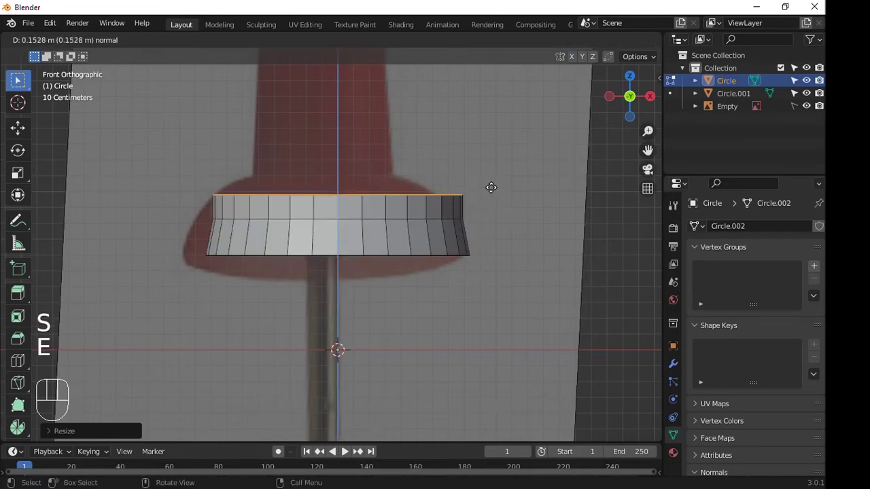
pyautogui.press('s')
pyautogui.press('e')
pyautogui.press('s')
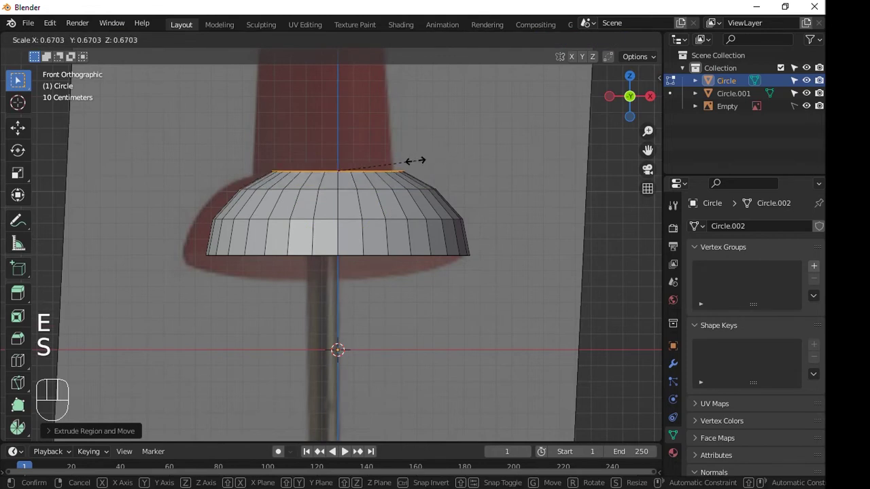
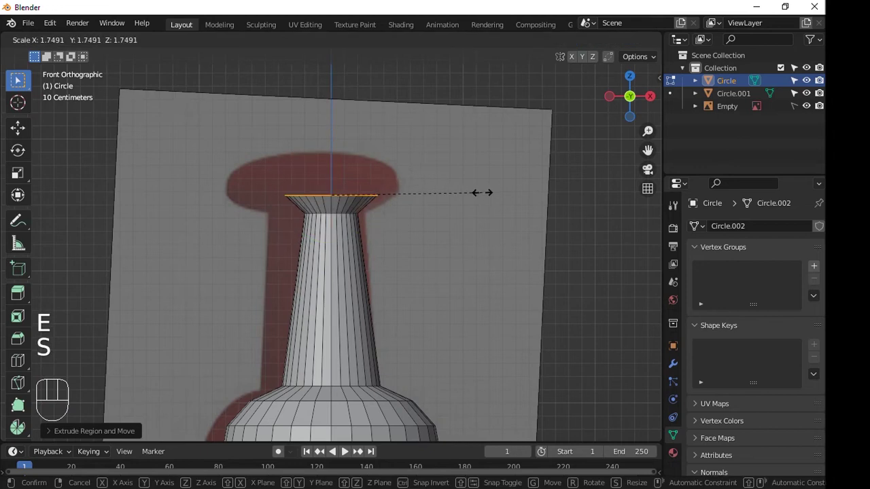
# Extrude the head, close its top and add subdivision smoothing to the pawn.
pyautogui.press('e')
pyautogui.press('e')
pyautogui.press('Tab')
pyautogui.press('ctrl+3')
pyautogui.press('ctrl+z')
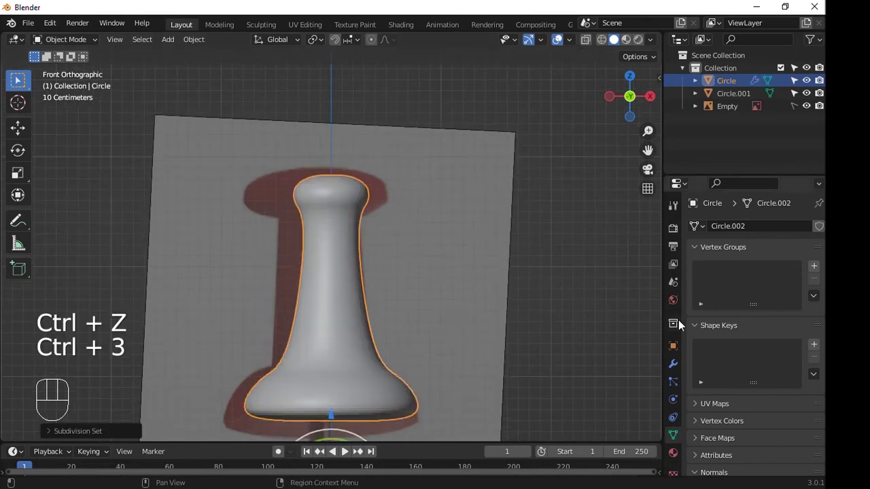
# Show the Catmull-Clark subdivision (3 viewport, 2 render levels) while editing.
pyautogui.click(679, 370)
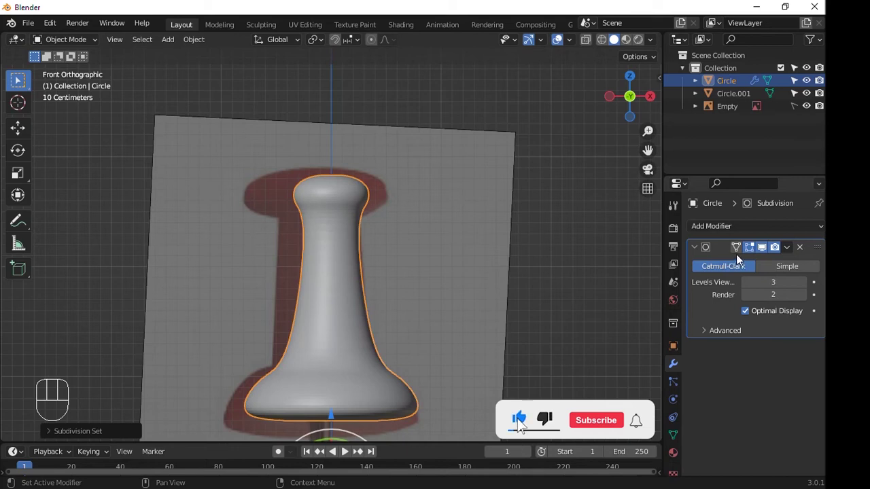
pyautogui.click(736, 250)
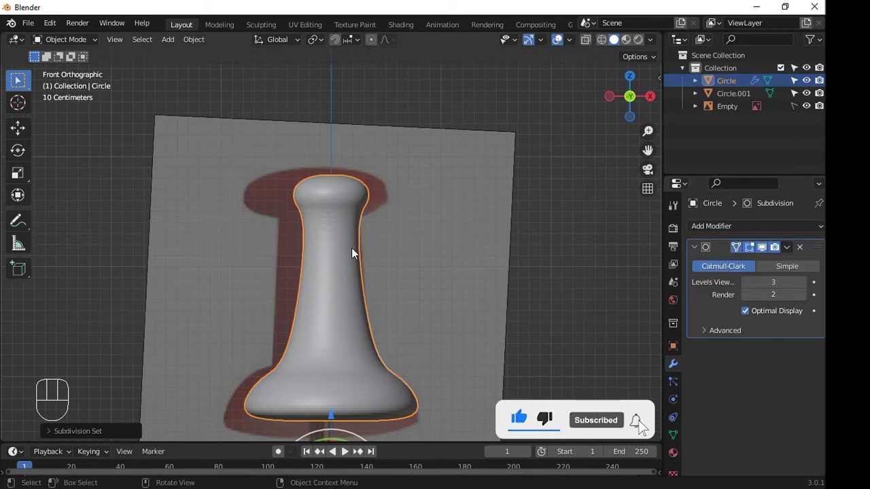
pyautogui.middleClick(394, 254)
pyautogui.moveTo(377, 252); pyautogui.dragTo(376, 201)
# Insert and tighten edge loops near the flared base and under the round head.
pyautogui.press('Tab')
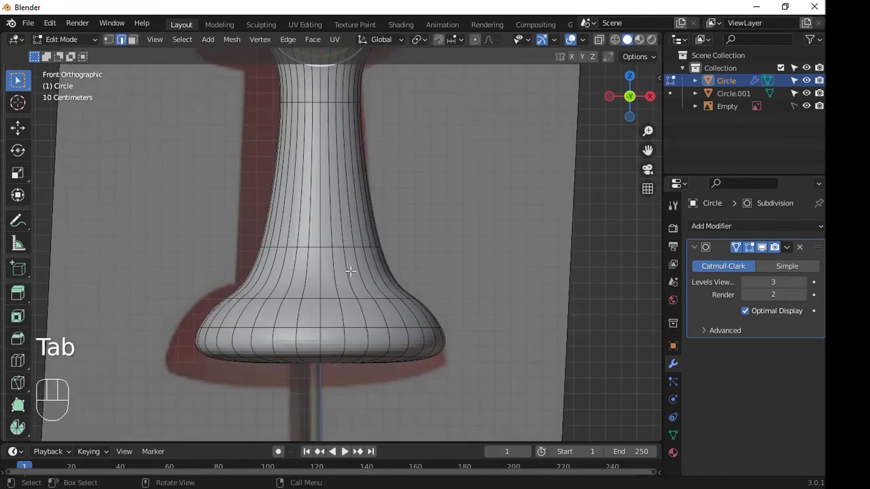
pyautogui.press('ctrl+r')
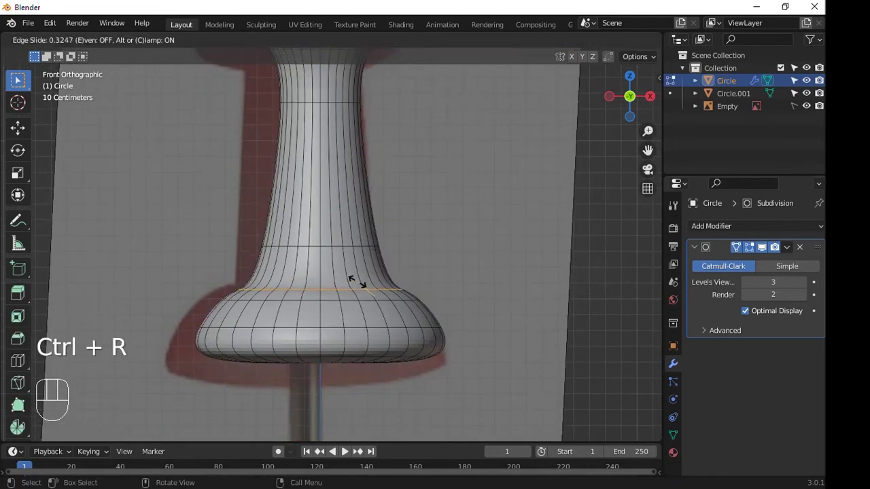
pyautogui.press('s')
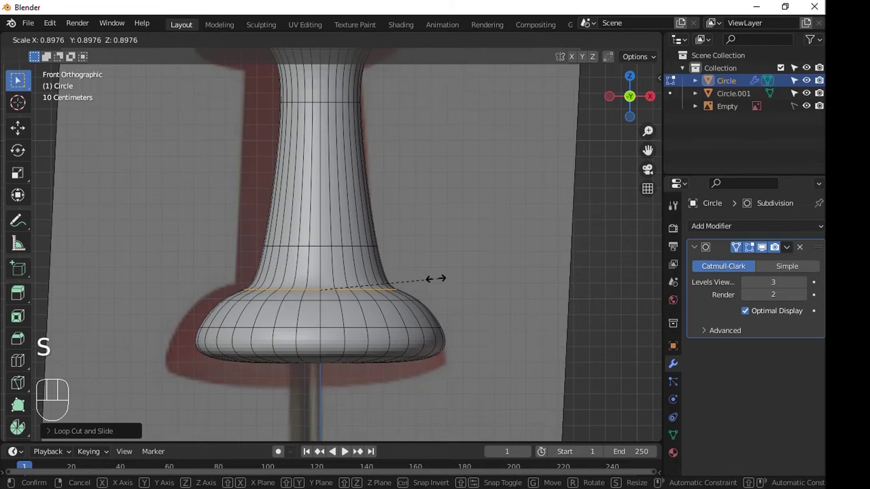
pyautogui.press('Tab')
pyautogui.press('ctrl+r')
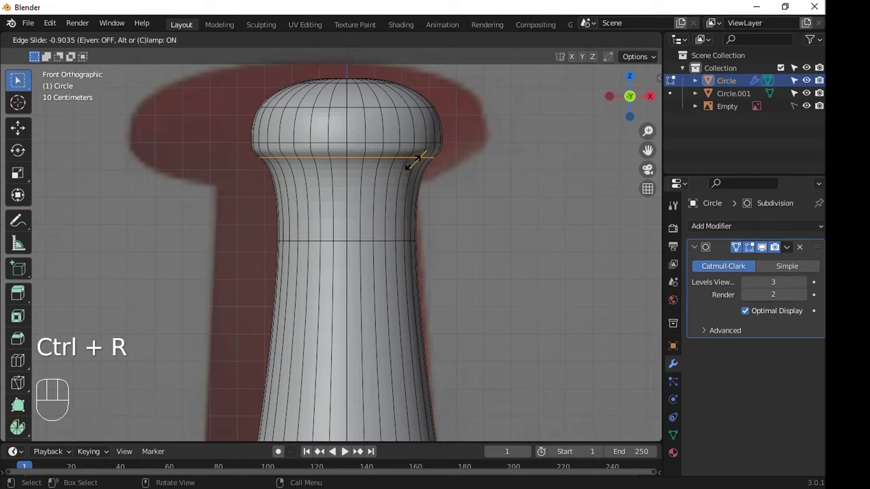
pyautogui.press('s')
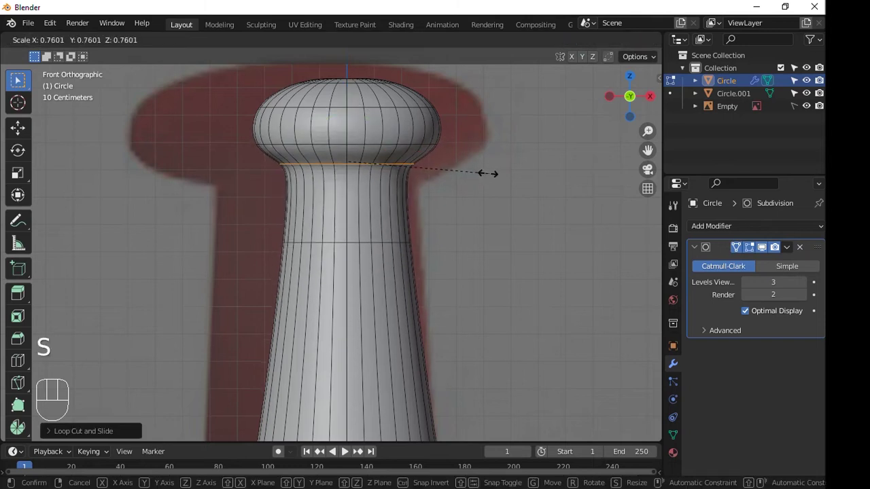
pyautogui.press('Tab')
pyautogui.moveTo(409, 220); pyautogui.dragTo(403, 133)
# Enable Auto Smooth at 30° on the pawn's normals.
pyautogui.rightClick(362, 134)
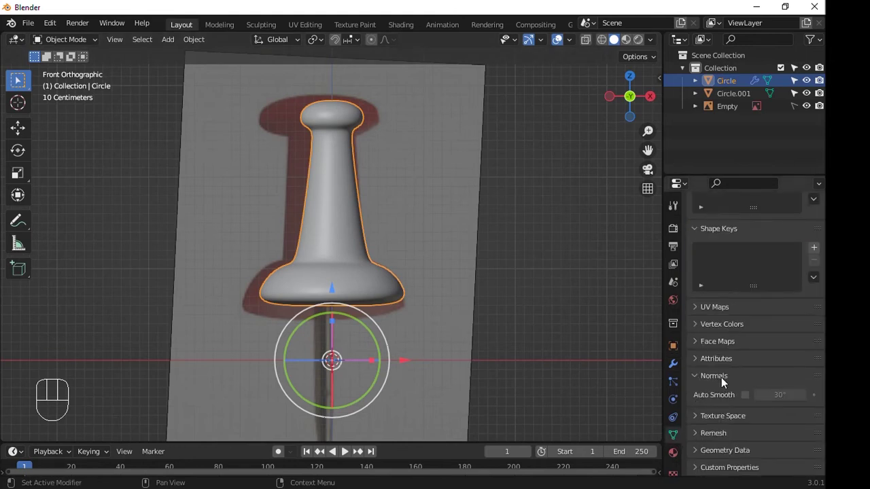
pyautogui.click(749, 402)
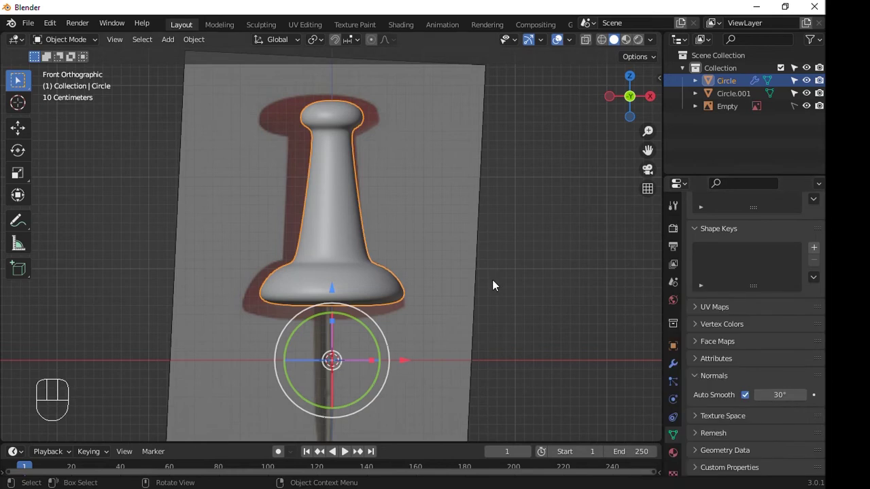
pyautogui.press('q')
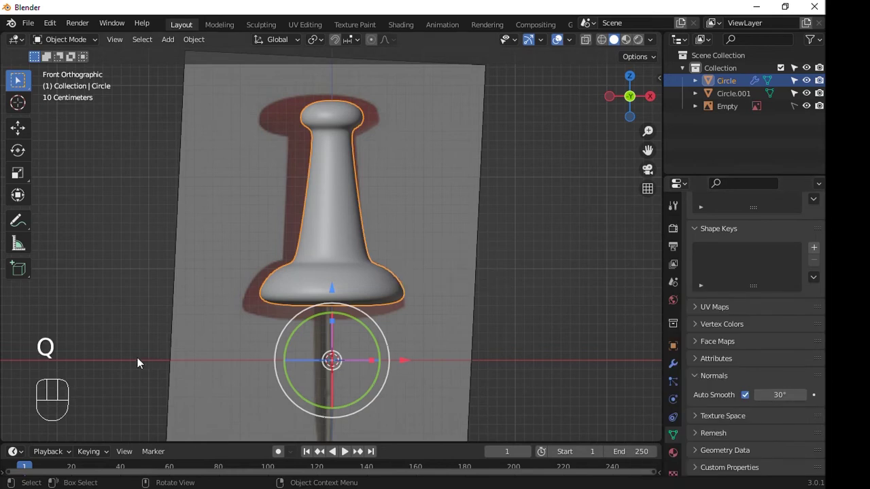
# Extrude a slim pin downward below the pawn's base.
pyautogui.moveTo(384, 202); pyautogui.dragTo(374, 233)
pyautogui.middleClick(376, 251)
pyautogui.moveTo(477, 244); pyautogui.dragTo(489, 222)
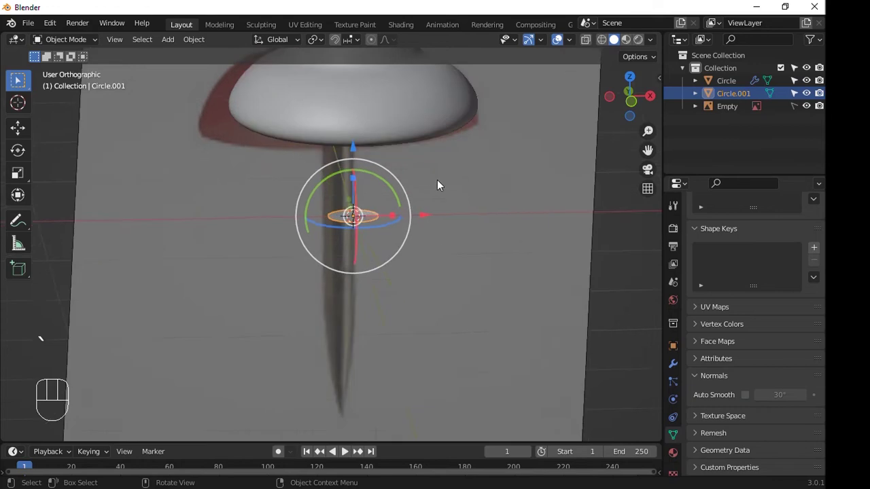
pyautogui.press('Tab')
pyautogui.press('a')
pyautogui.press('e')
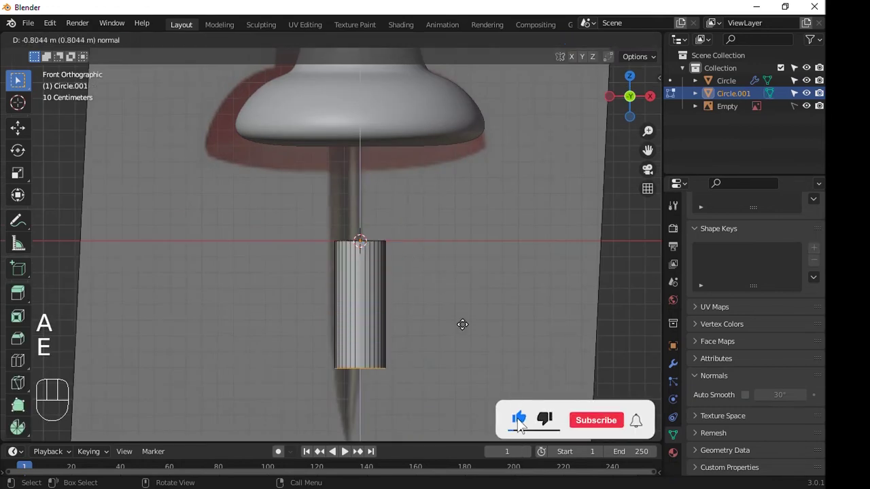
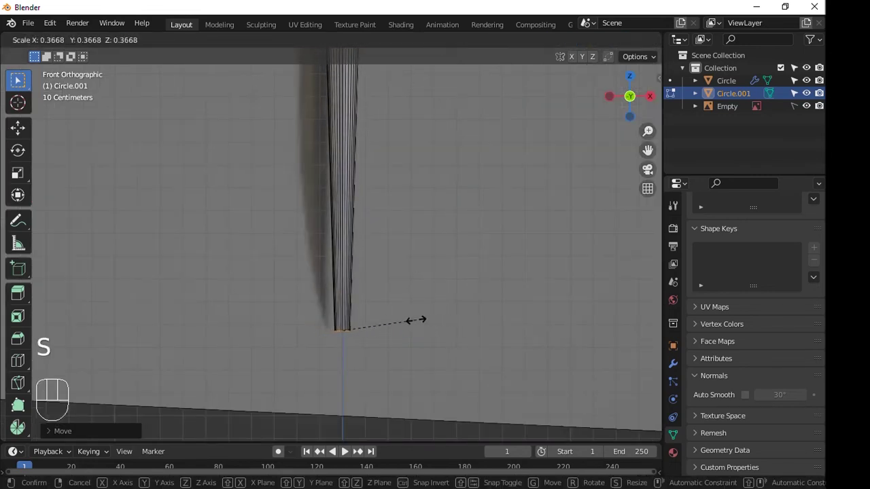
pyautogui.press('Tab')
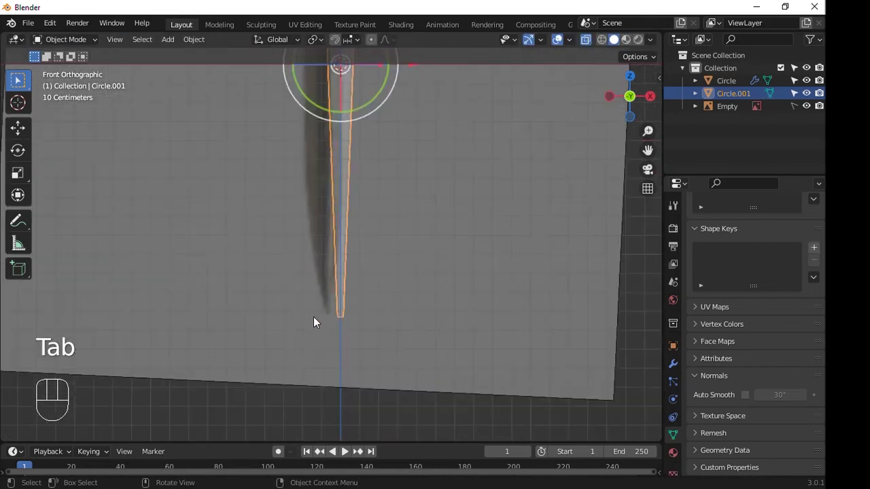
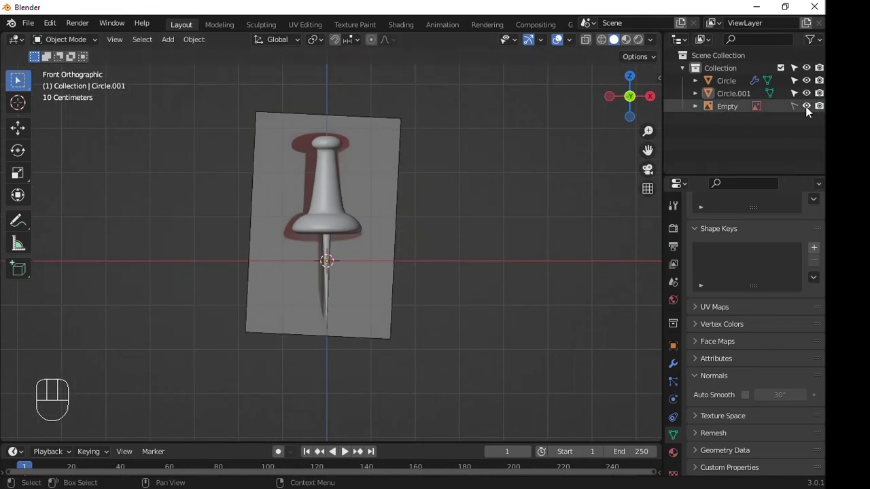
# Hide the reference image and select both the pawn and its pin.
pyautogui.click(809, 113)
pyautogui.moveTo(316, 191); pyautogui.dragTo(402, 319)
pyautogui.moveTo(391, 315); pyautogui.dragTo(383, 308)
pyautogui.moveTo(411, 191); pyautogui.dragTo(365, 143)
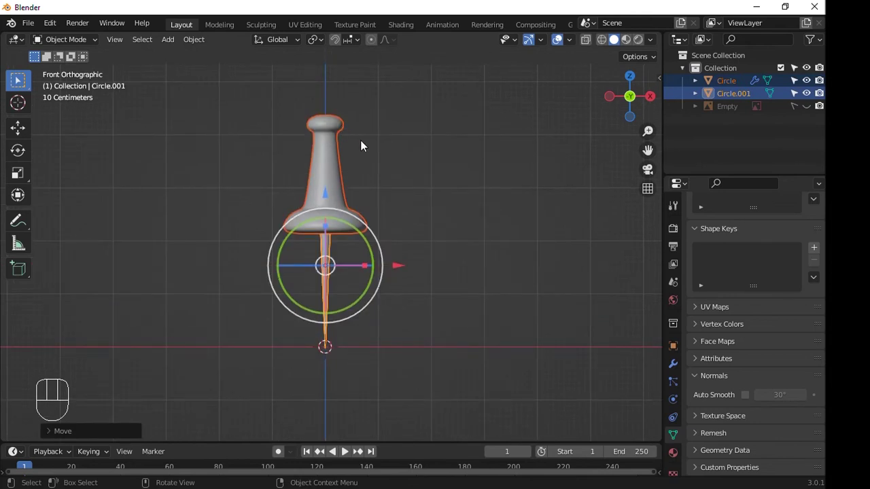
pyautogui.click(331, 193)
# Add a backdrop plane scaled about eight times, then add a camera.
pyautogui.press('shift+a')
pyautogui.press('s')
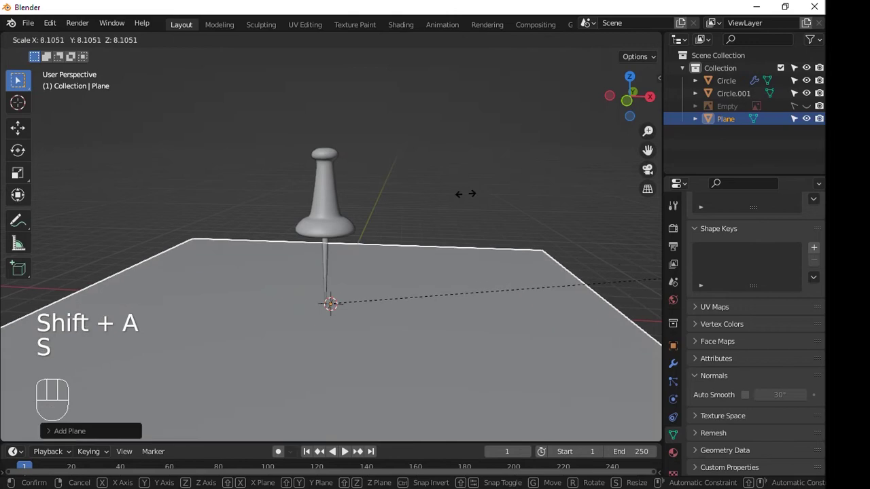
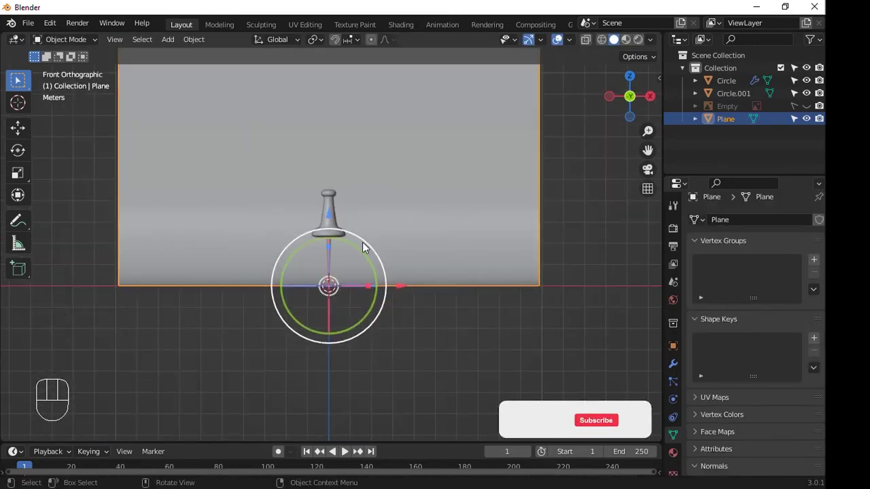
pyautogui.press('shift+a')
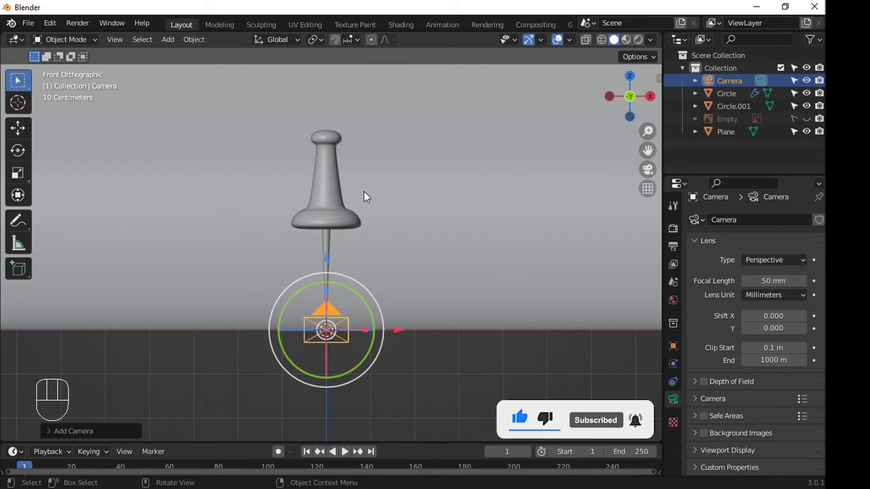
# Look through the camera and lock it to the view.
pyautogui.middleClick(367, 213)
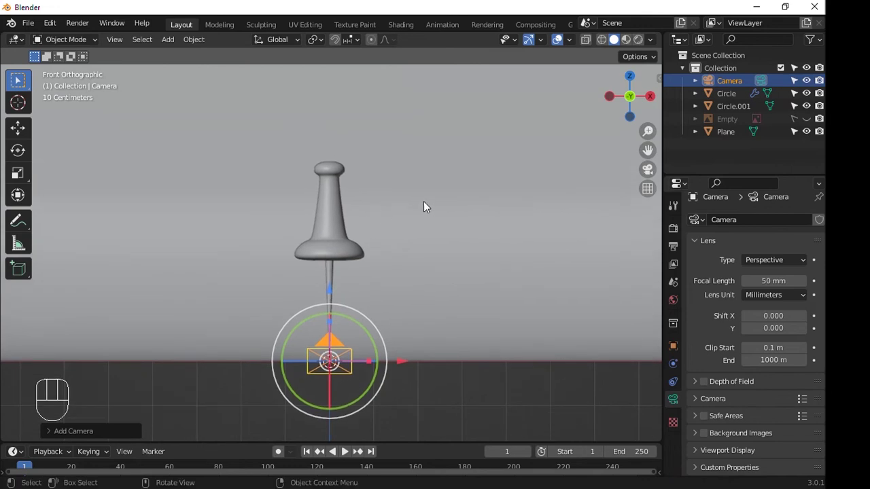
pyautogui.press('ctrl+alt+KP_0')
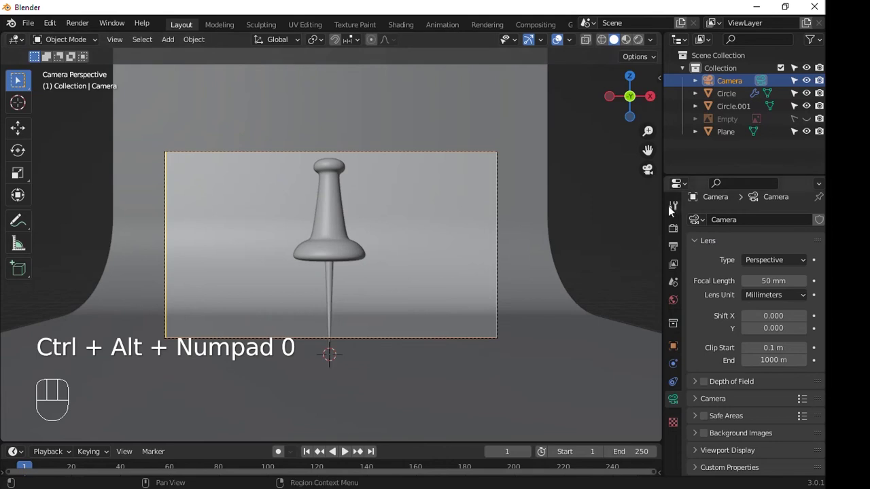
pyautogui.press('n')
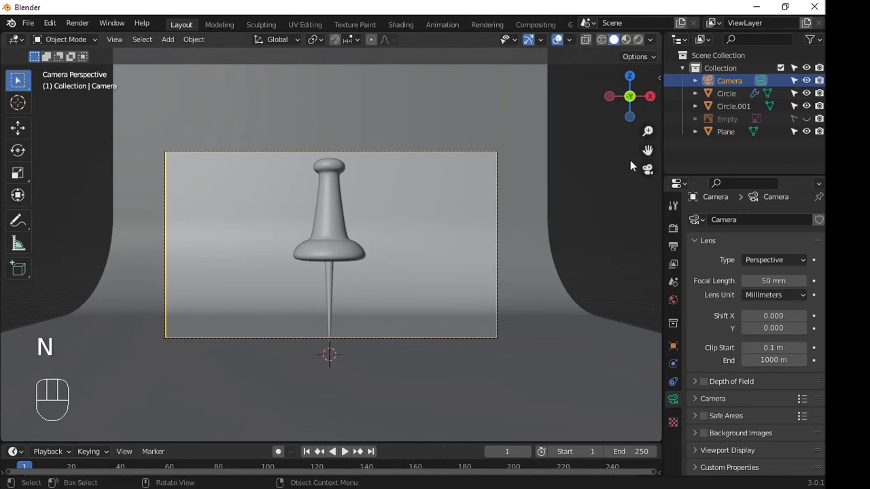
pyautogui.click(657, 134)
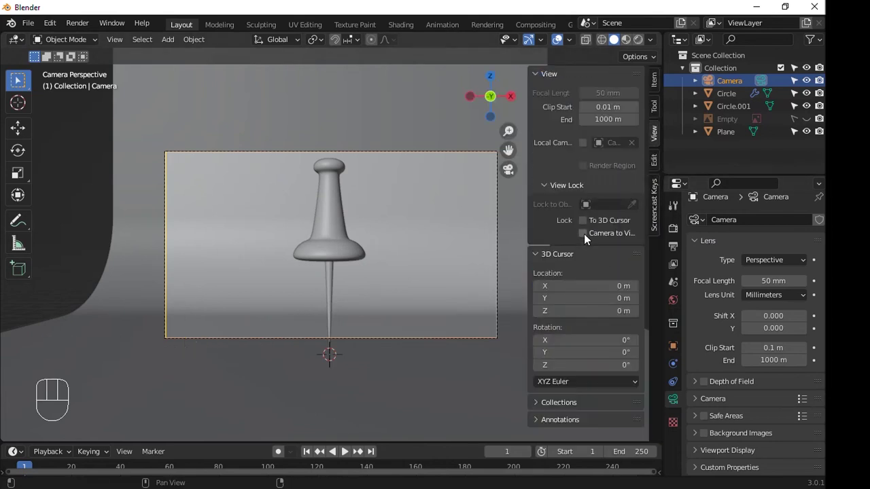
pyautogui.press('space')
pyautogui.press('space')
pyautogui.press('space')
# Swing the locked camera to frame the pawn against the curved backdrop.
pyautogui.press('n')
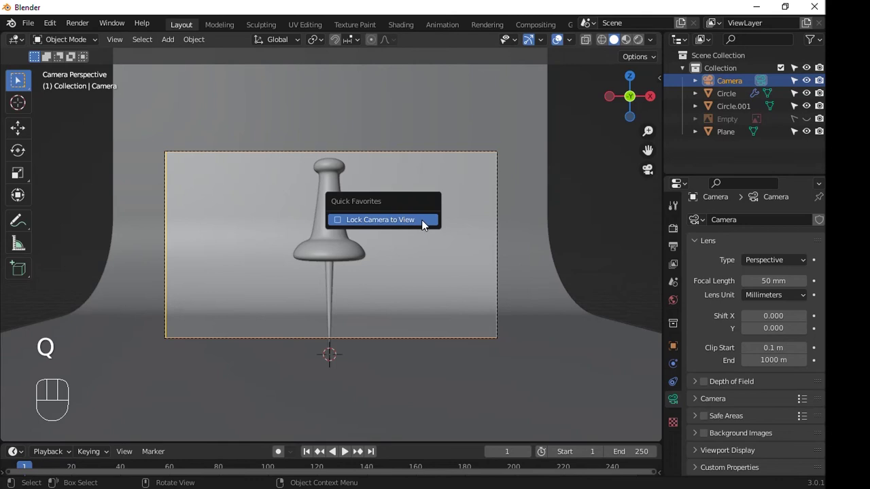
pyautogui.press('q')
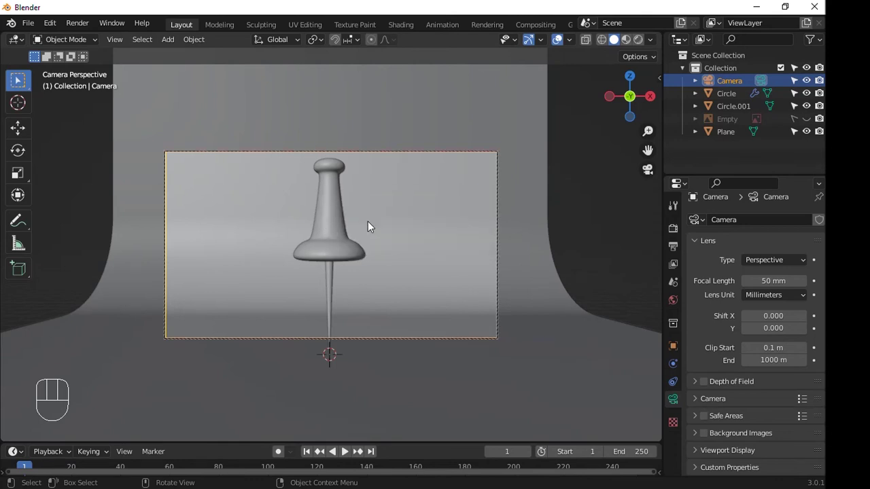
pyautogui.middleClick(401, 218)
pyautogui.middleClick(403, 237)
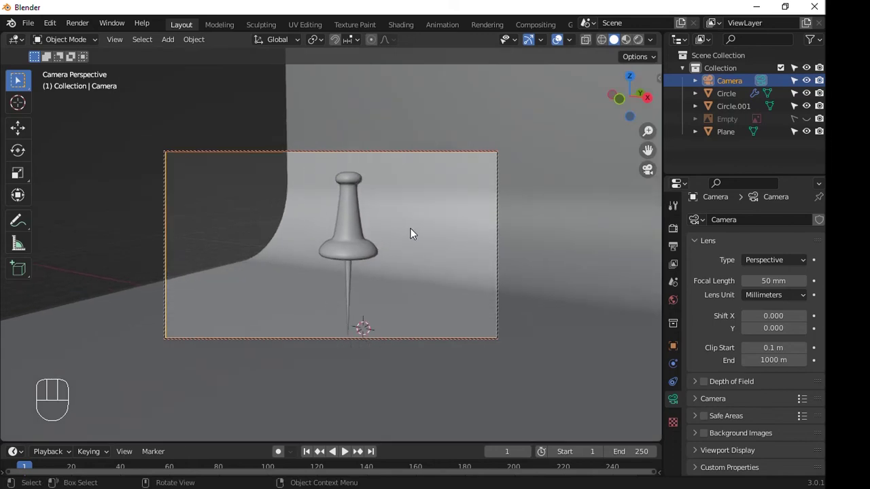
pyautogui.middleClick(400, 235)
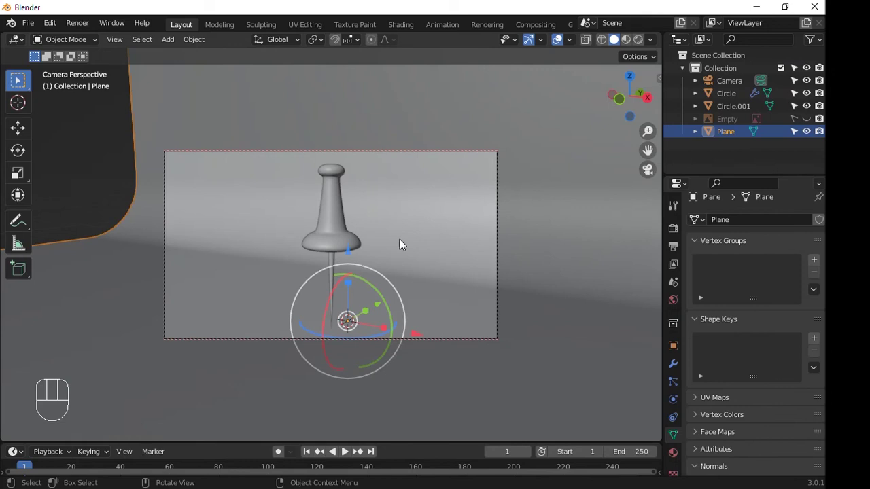
# Switch the viewport to rendered shading and add a Sun light with strength 2 and a 24° angle.
pyautogui.press('q')
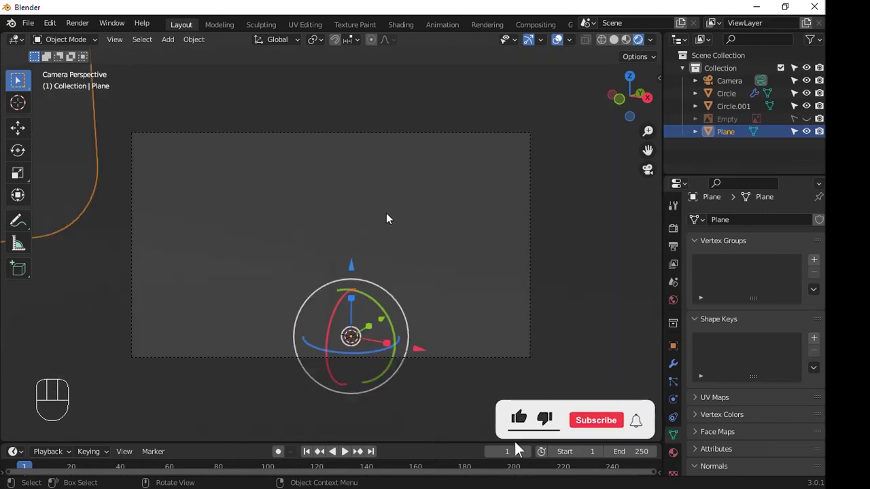
pyautogui.press('shift+a')
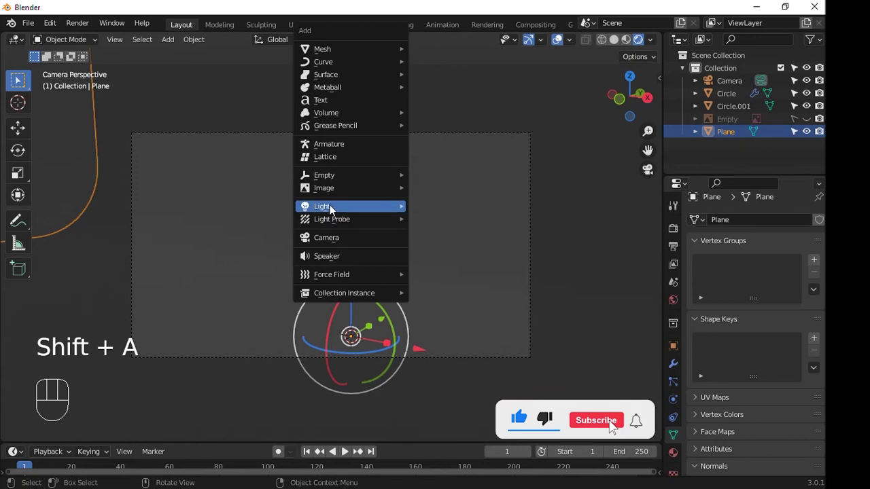
pyautogui.press('ctrl+z')
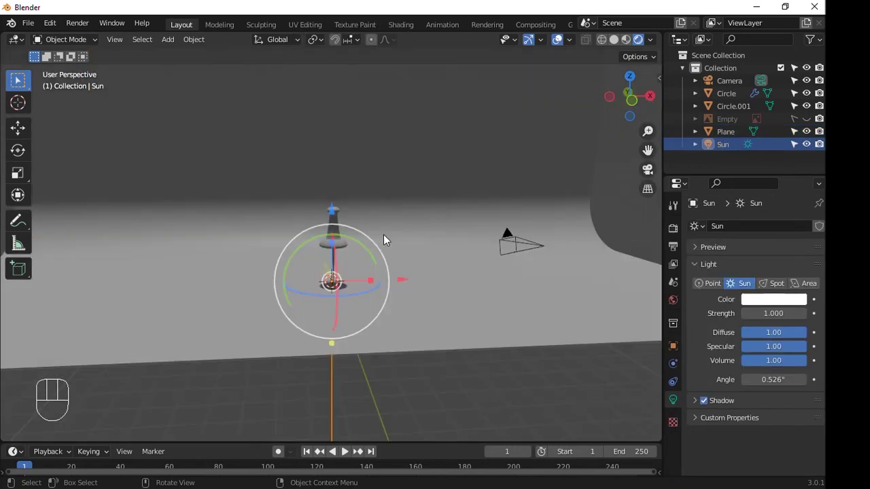
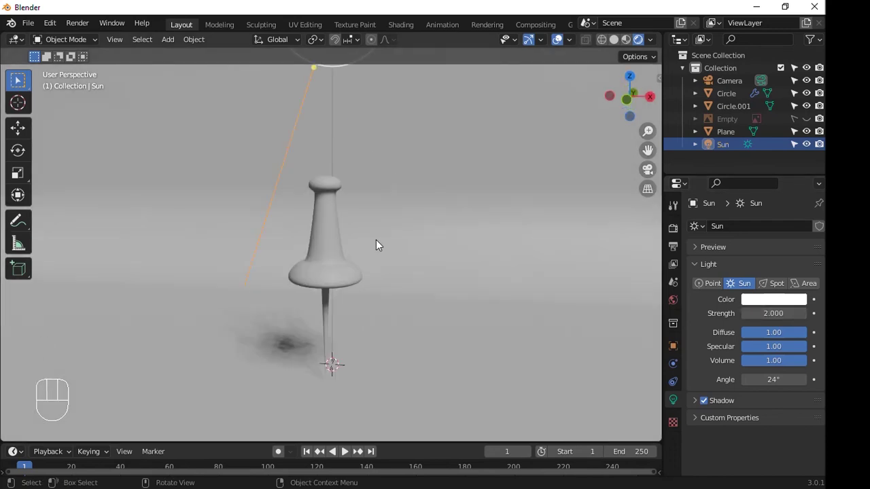
# From the camera view, select the pawn body and scroll through its Principled BSDF material settings.
pyautogui.press('KP_0')
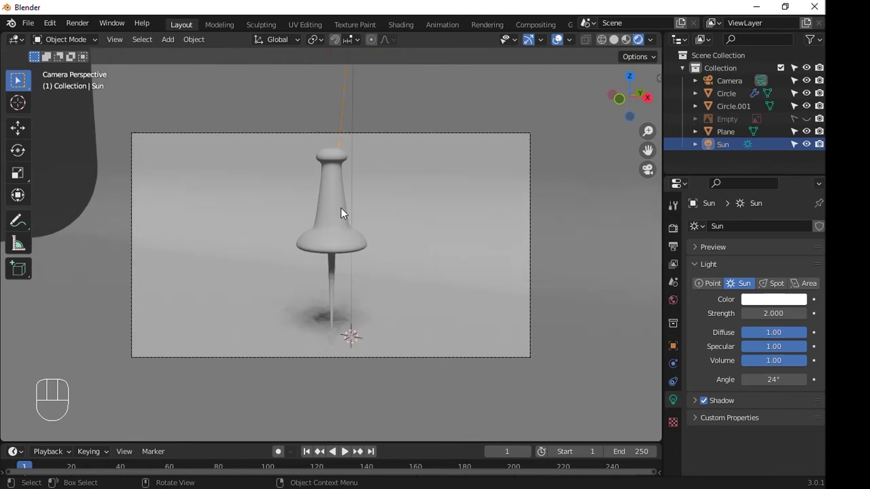
pyautogui.click(340, 202)
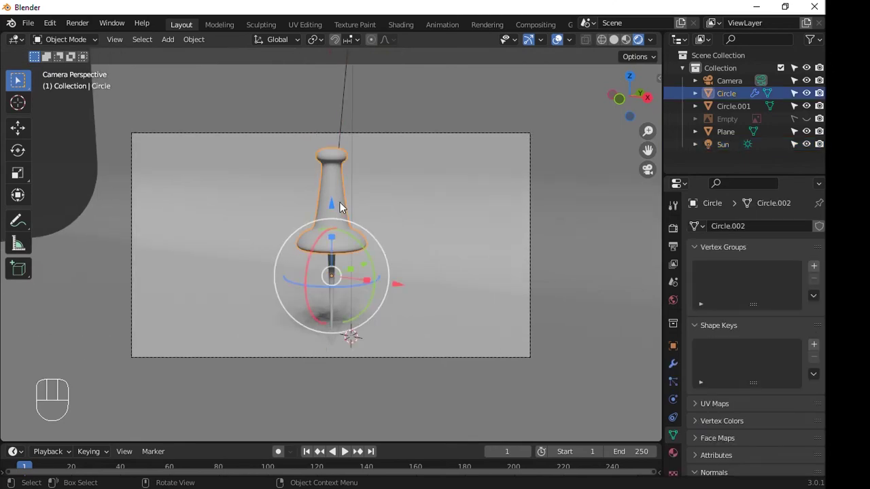
pyautogui.click(678, 456)
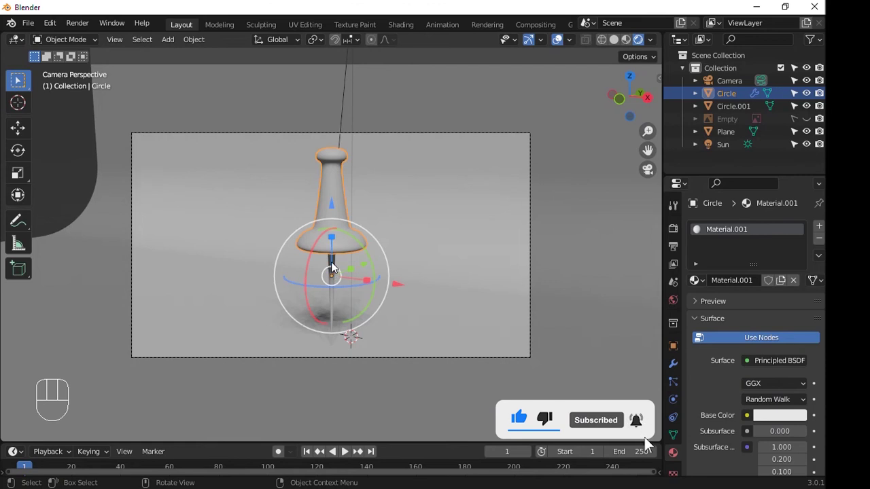
pyautogui.moveTo(779, 286); pyautogui.dragTo(799, 389)
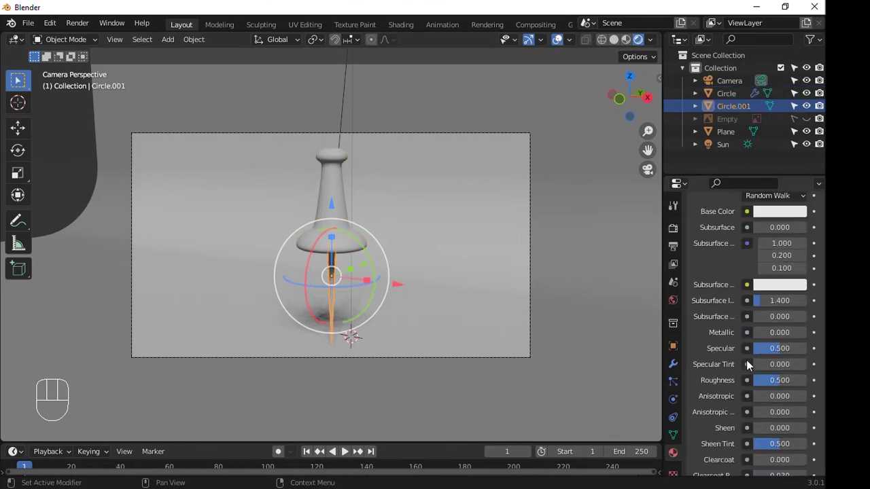
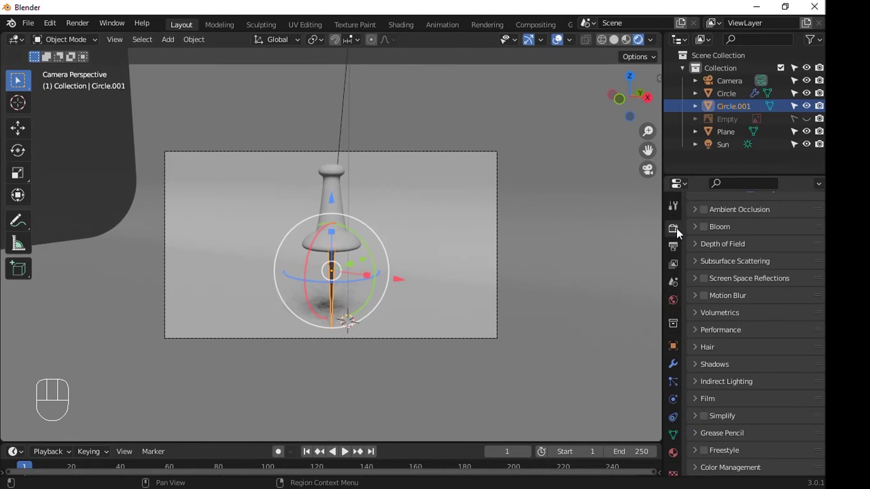
# Set the render engine to Cycles and make the pin's material fully metallic with roughness about 0.11.
pyautogui.moveTo(775, 230); pyautogui.dragTo(675, 266)
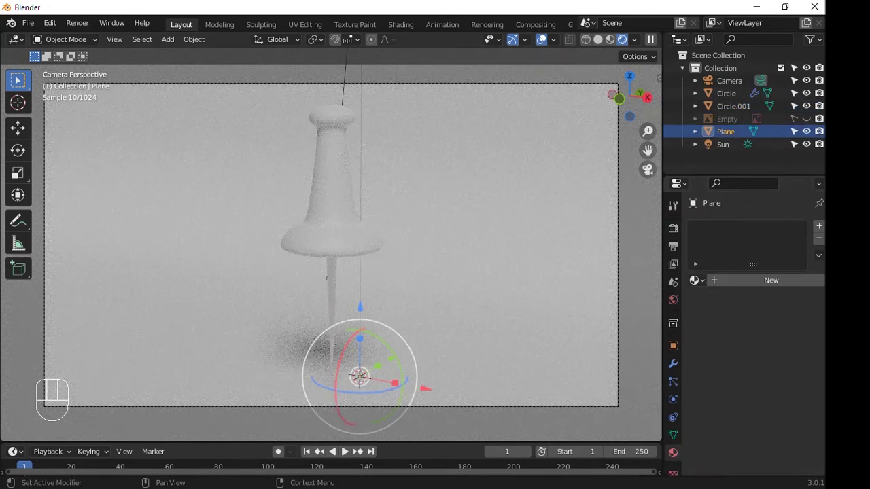
pyautogui.click(788, 281)
pyautogui.click(783, 399)
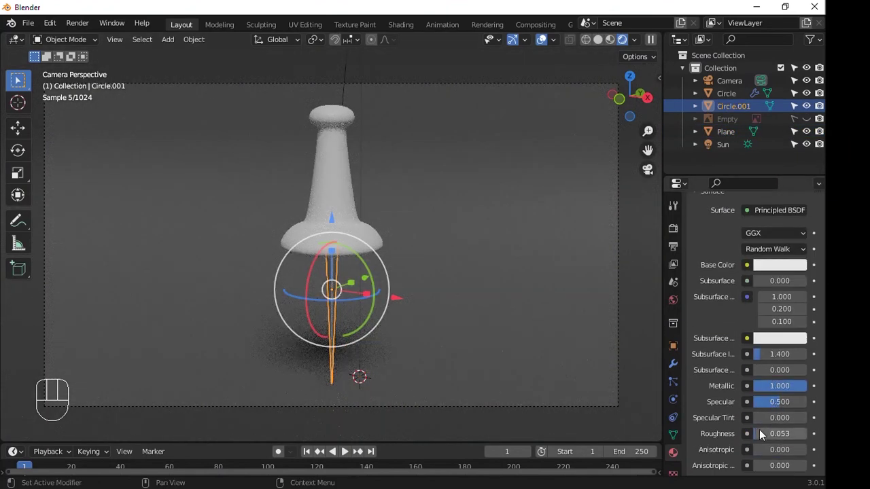
pyautogui.moveTo(765, 441); pyautogui.dragTo(586, 335)
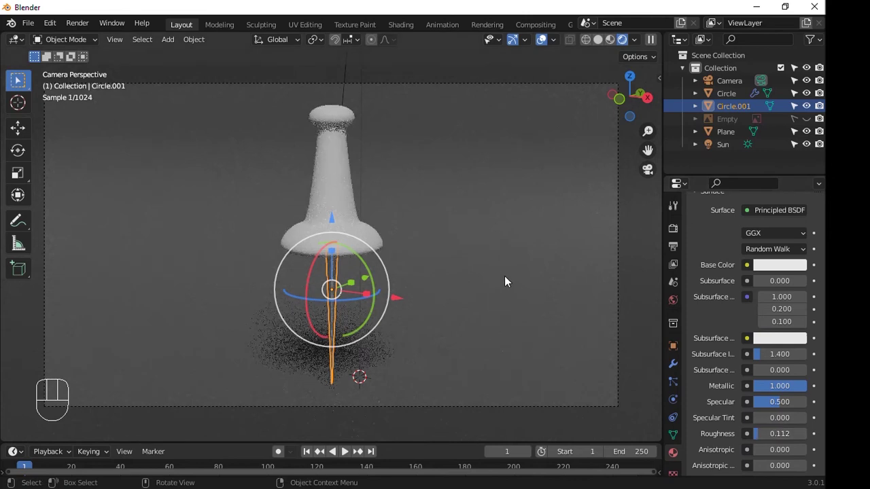
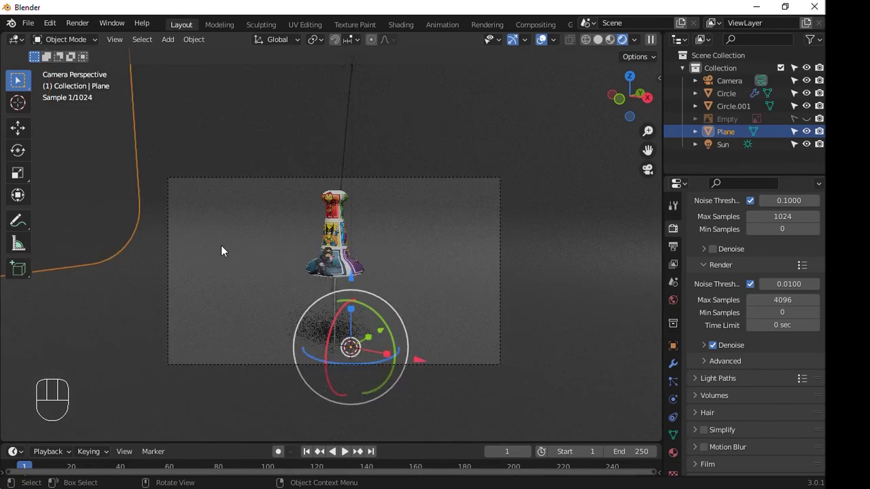
# Delete the backdrop plane after texturing the pawn with the comic-style image.
pyautogui.press('Delete')
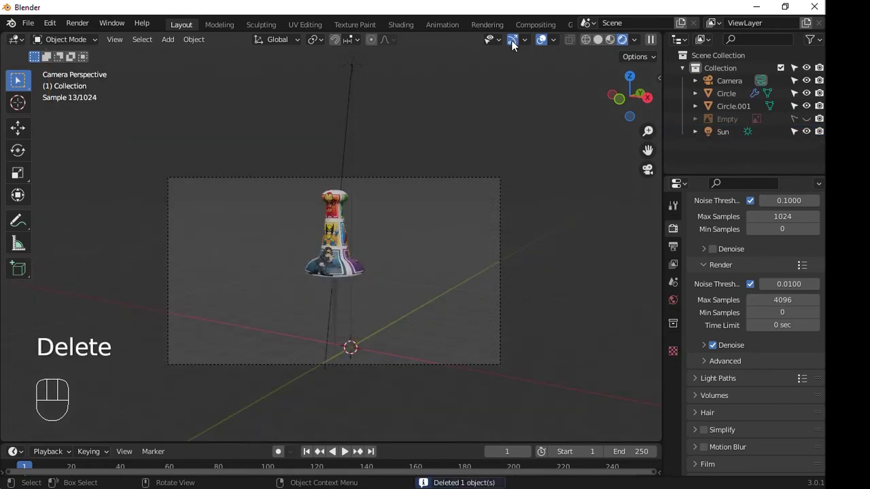
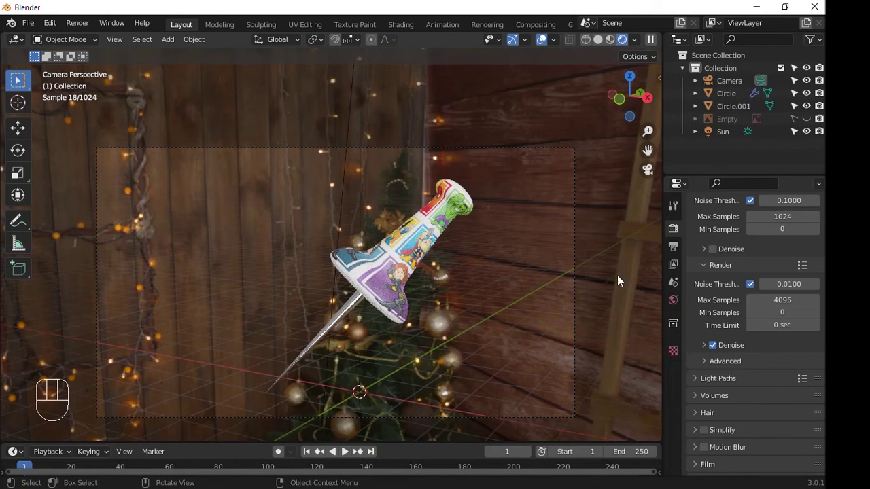
# Enable Film > Transparent and set color management to Standard view transform with High Contrast look.
pyautogui.moveTo(793, 264); pyautogui.dragTo(702, 368)
pyautogui.click(744, 338)
pyautogui.click(819, 310)
pyautogui.moveTo(763, 377); pyautogui.dragTo(756, 387)
pyautogui.moveTo(787, 390); pyautogui.dragTo(596, 299)
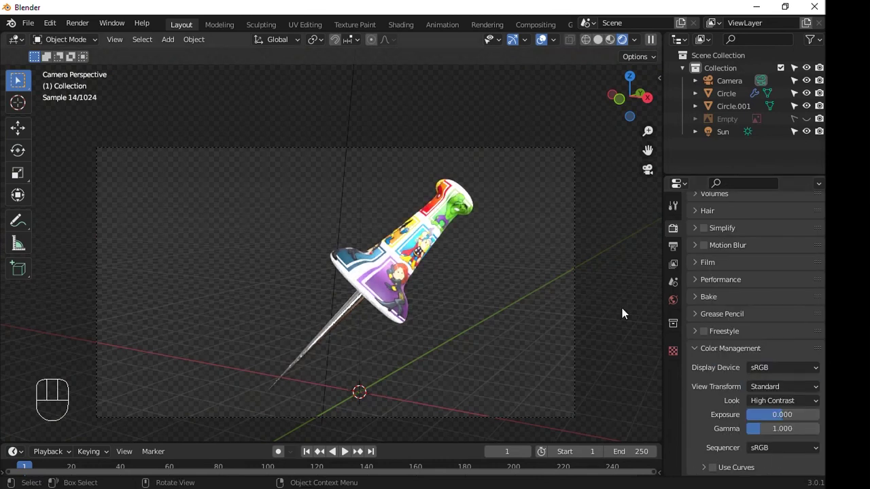